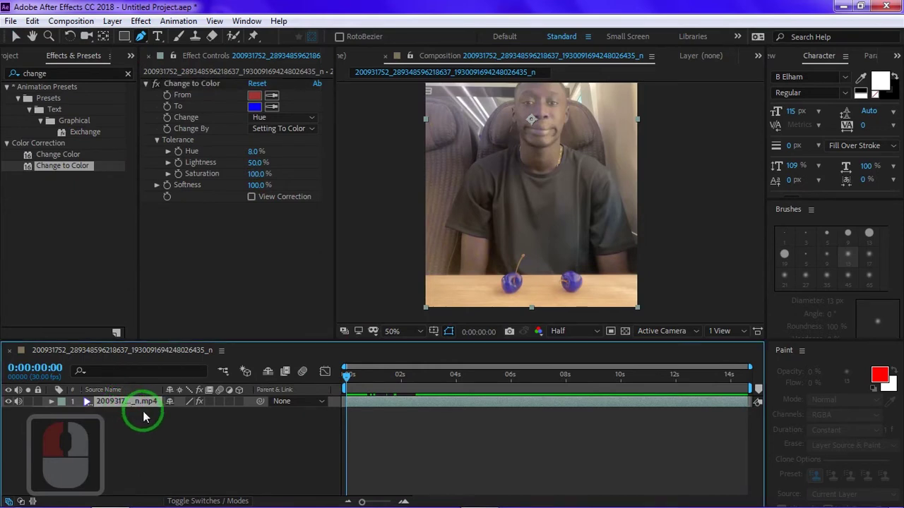
Duplicate the cherry footage layer with Ctrl+D so the timeline holds two copies
{"action": "left_click", "coordinate": [139, 399]}
{"action": "left_click", "coordinate": [131, 418]}
{"action": "key", "text": "ctrl+d"}
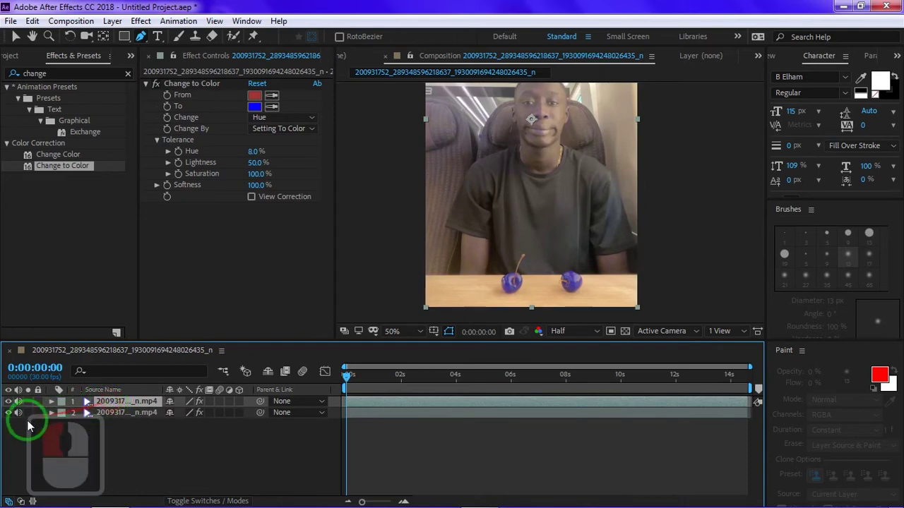
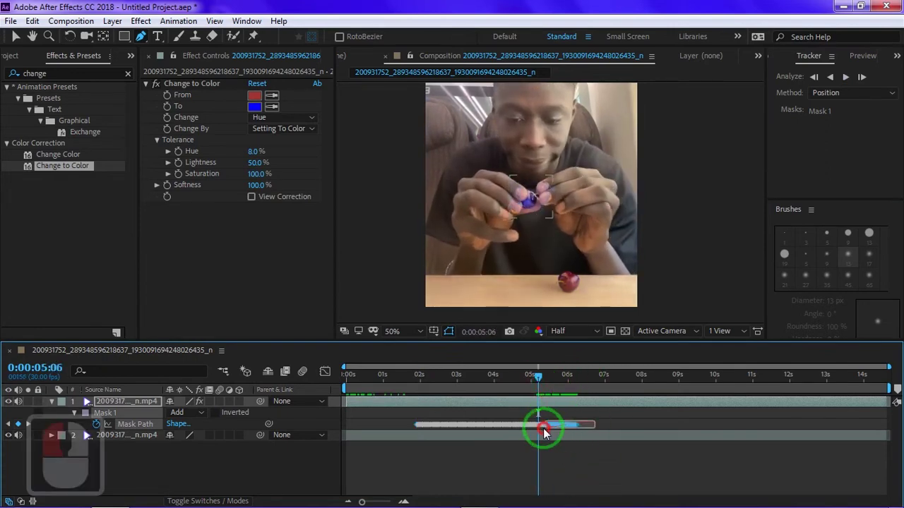
Delete the extra mask-path keyframes, stopping the cherry track partway
{"action": "key", "text": "Delete"}
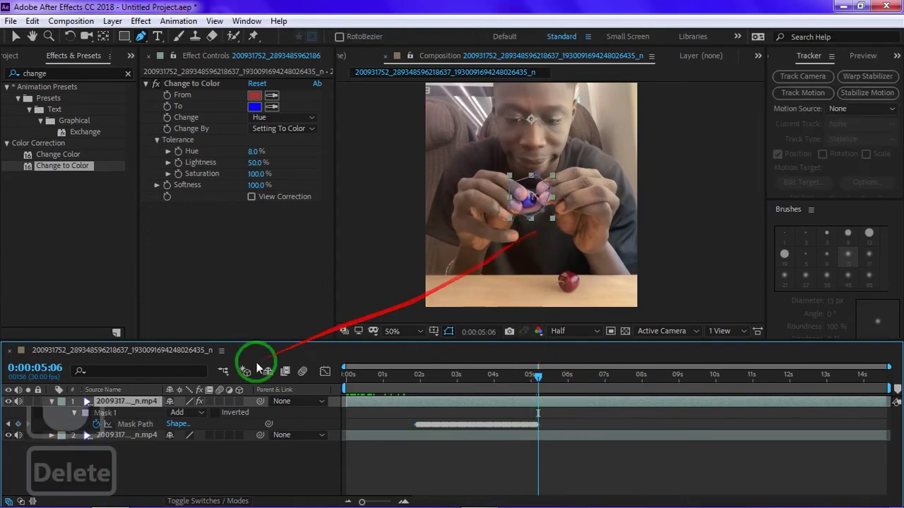
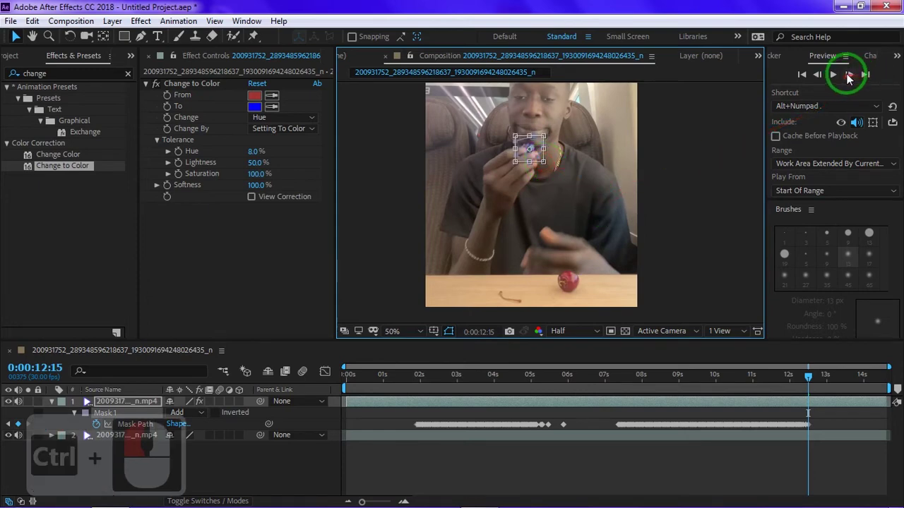
Step through frames near 13 seconds to check the cherry mask as it reaches his mouth
{"action": "left_click", "coordinate": [848, 76]}
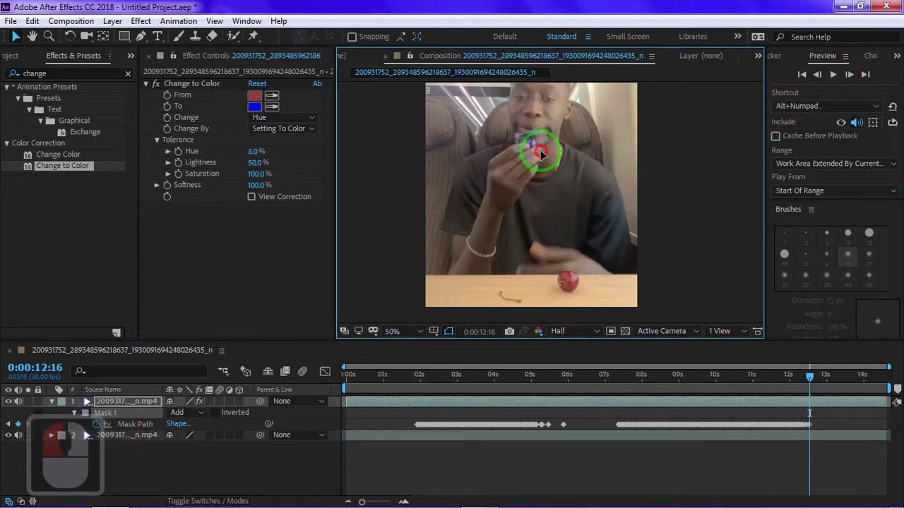
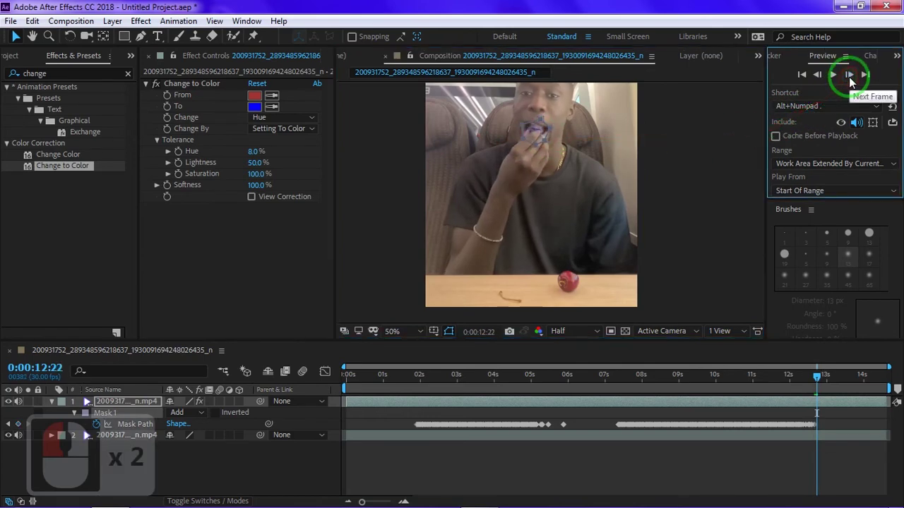
{"action": "left_click", "coordinate": [850, 79]}
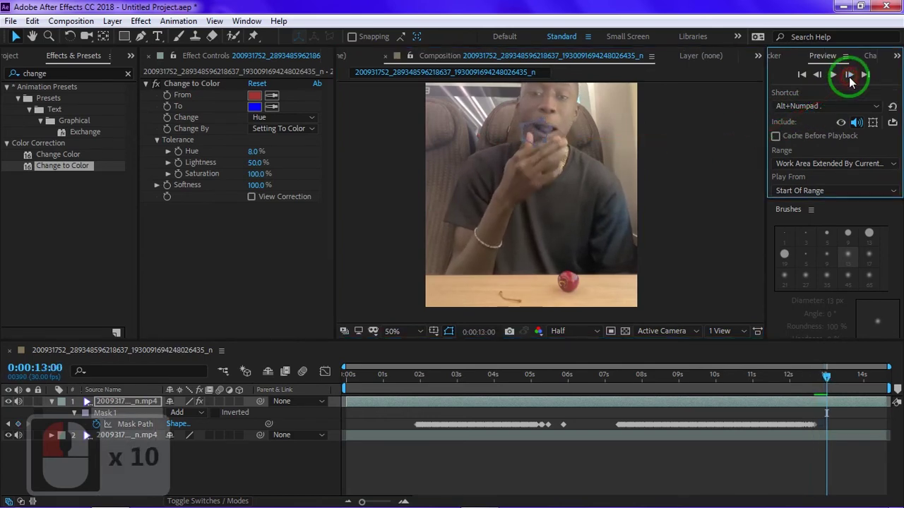
{"action": "left_click", "coordinate": [850, 79]}
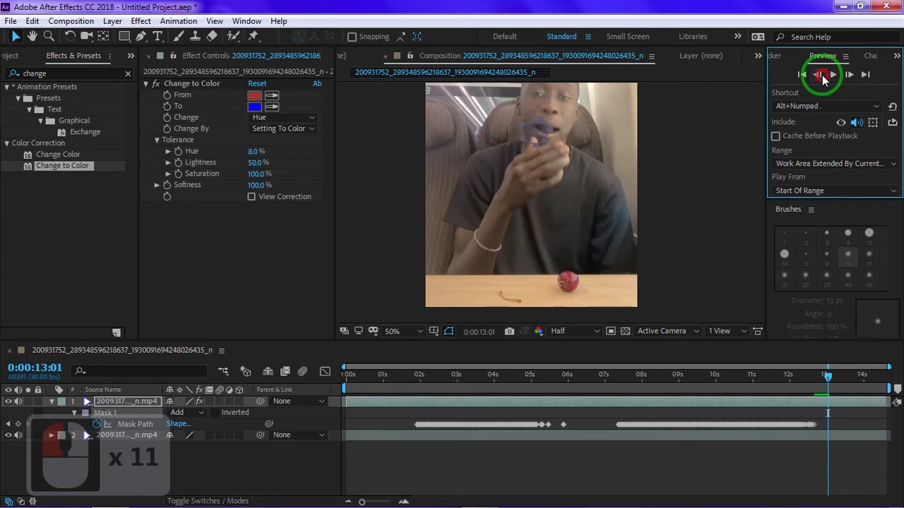